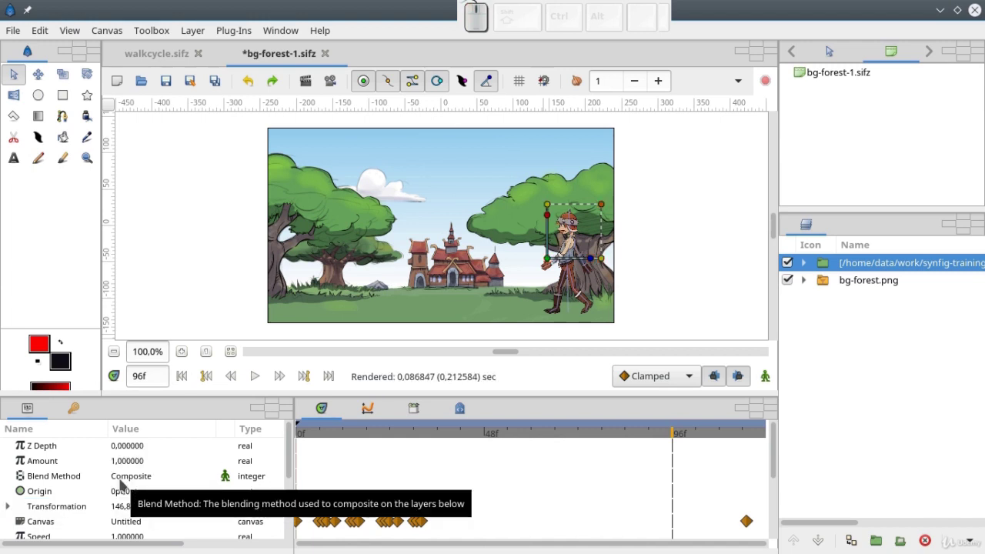
Drag the walkcycle group to canvas centre and select the bg-forest.png layer.
left_click_drag(550, 262, 451, 276)
left_click(442, 257)
left_click(429, 258)
left_click(484, 201)
double_click(424, 257)
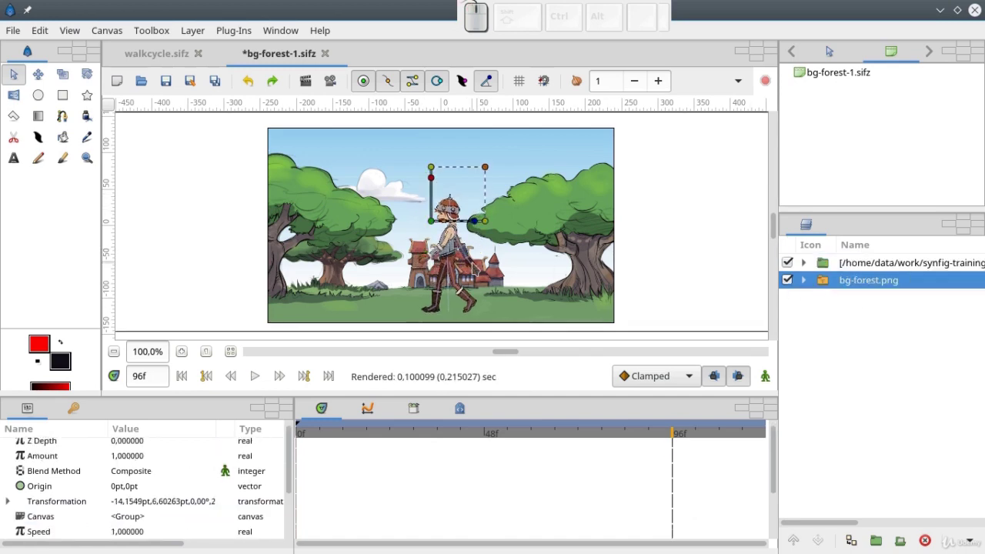
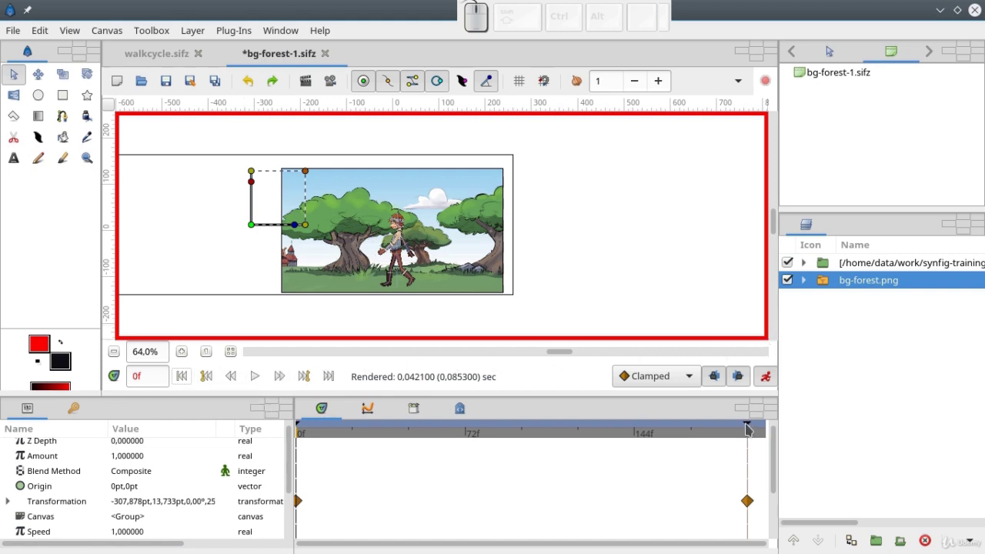
Remove the timeline's last keyframe, swap outline and fill colours, and ready the Circle tool.
left_click(750, 428)
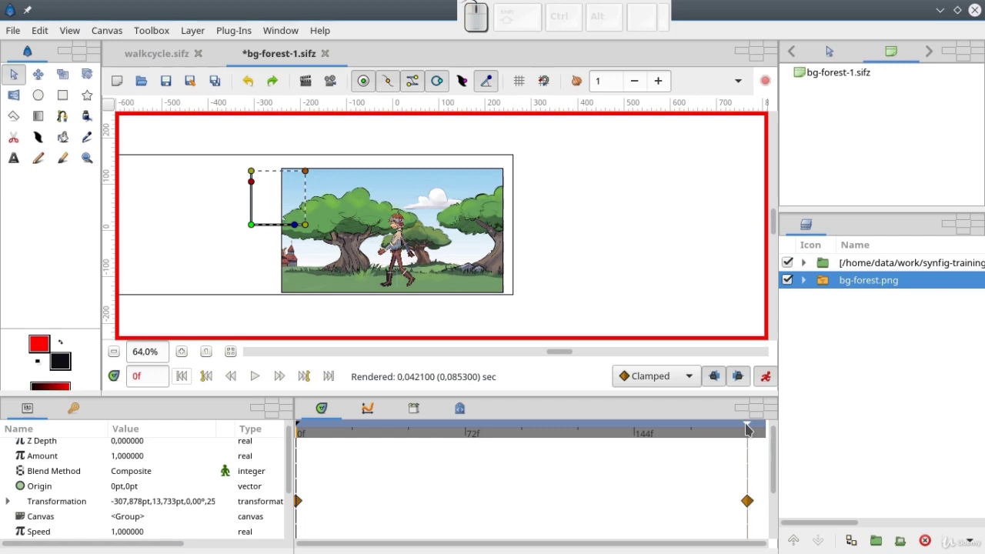
right_click(750, 429)
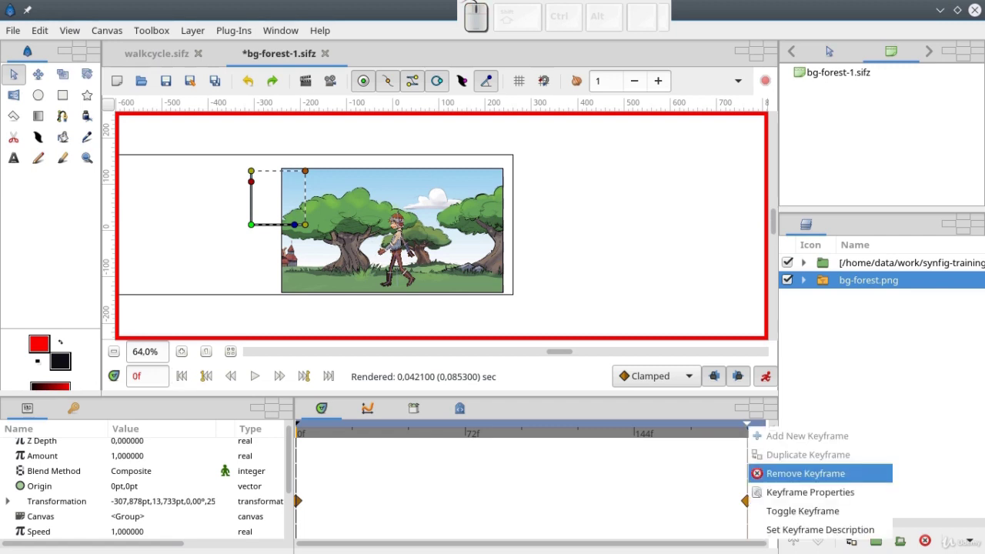
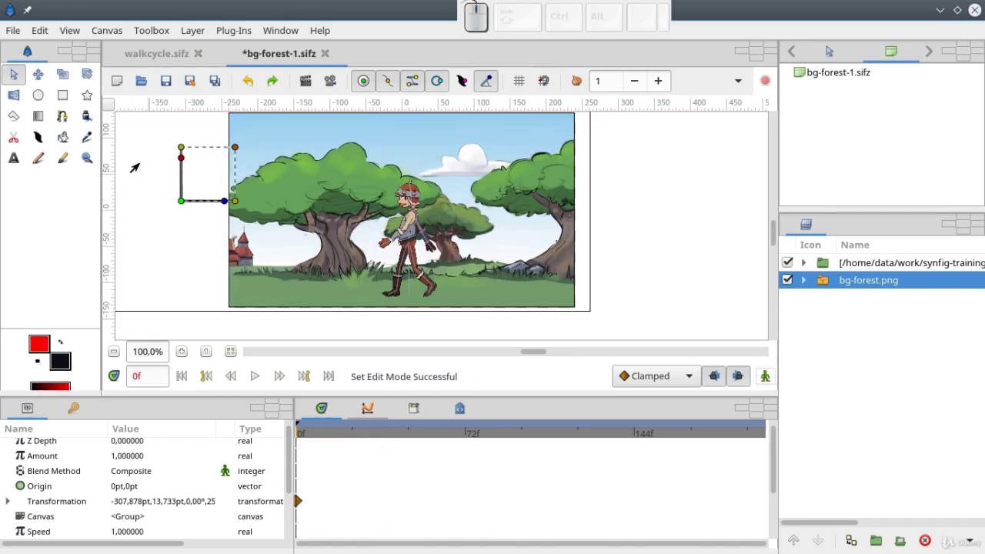
left_click(60, 349)
left_click(41, 94)
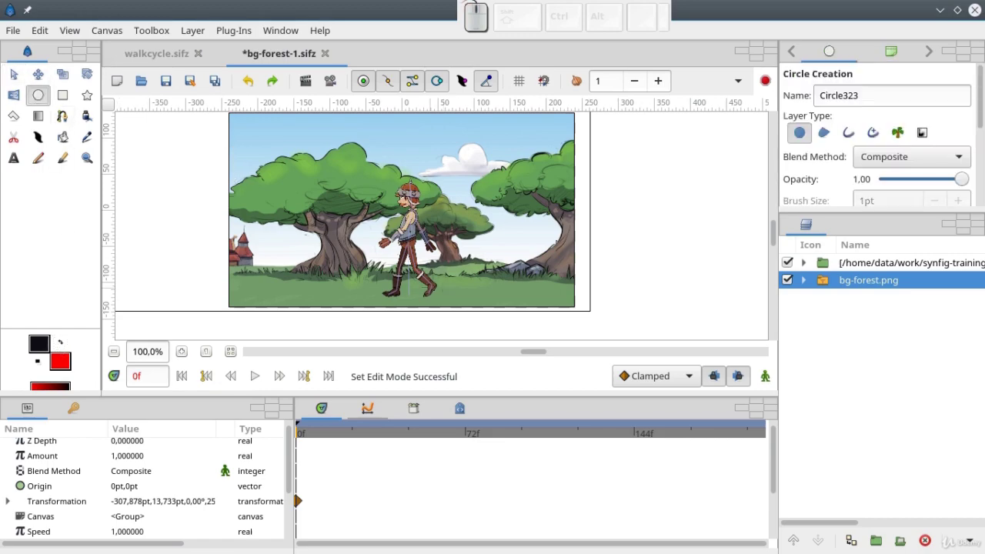
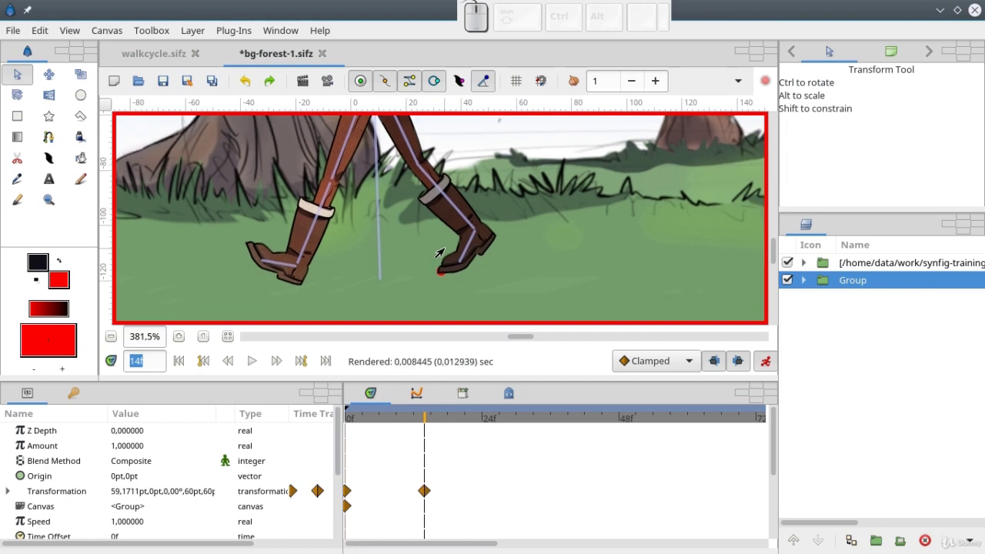
Nudge the background group at frame 14 so the ground matches the red toe dot.
key("BackSpace")
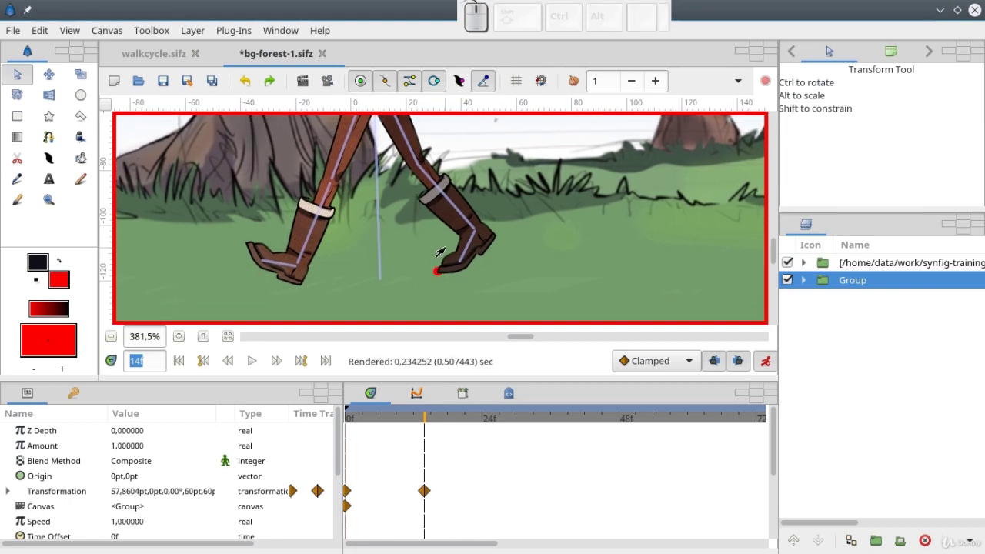
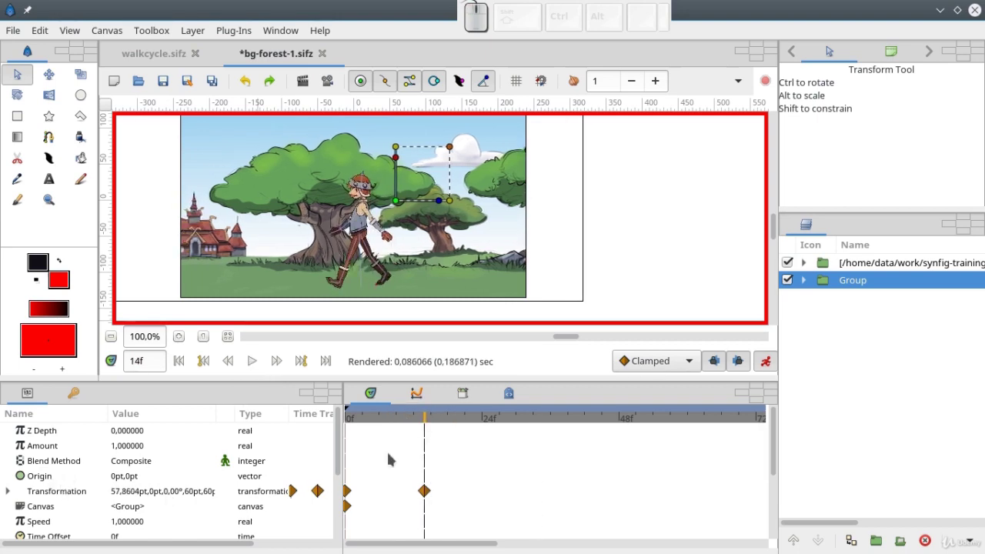
Show the background group's Transformation Offset curve in the Graphs panel over the full timeline.
left_click(424, 400)
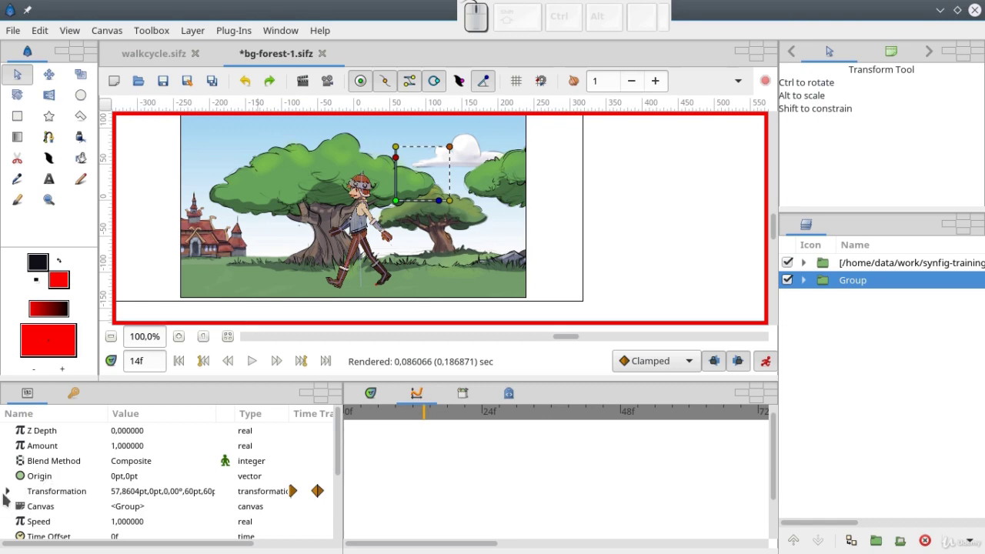
left_click(9, 497)
scroll("down", 3)
left_click(88, 493)
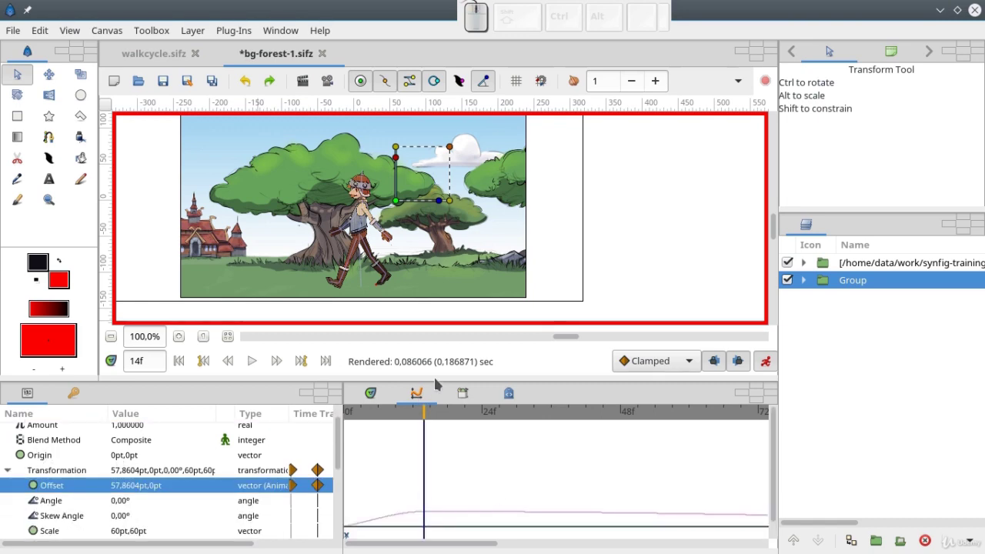
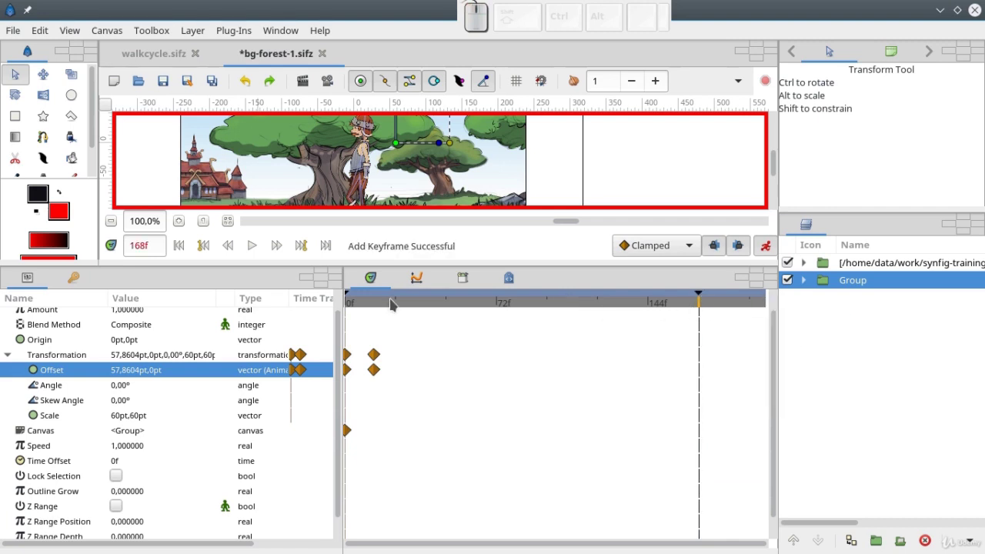
left_click(420, 284)
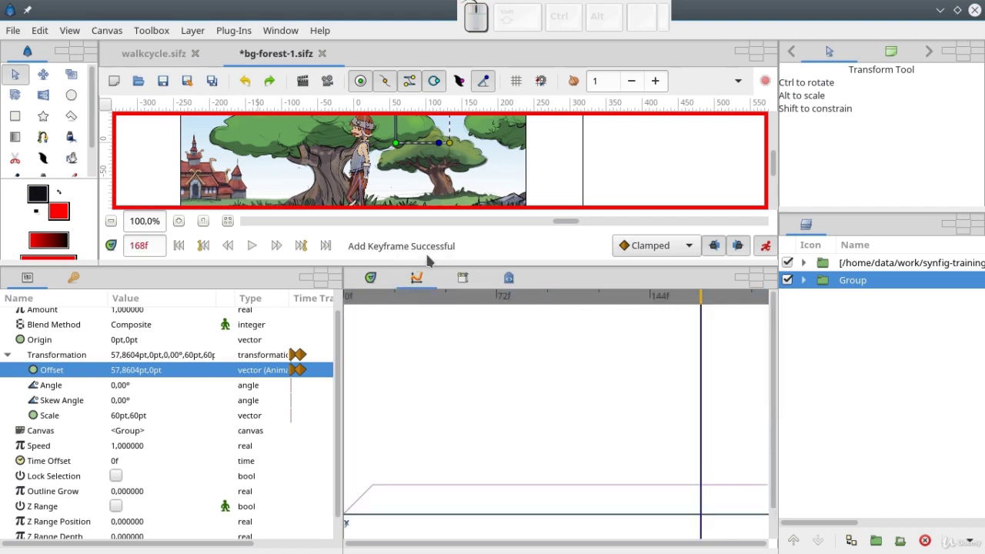
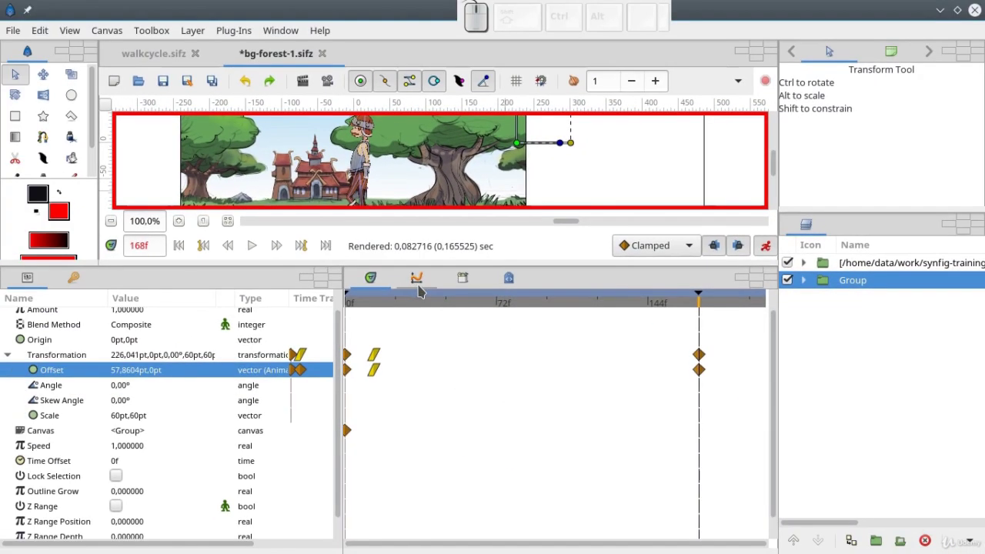
View the now-linear offset curve and push the background's frame-168 position further right.
left_click(420, 288)
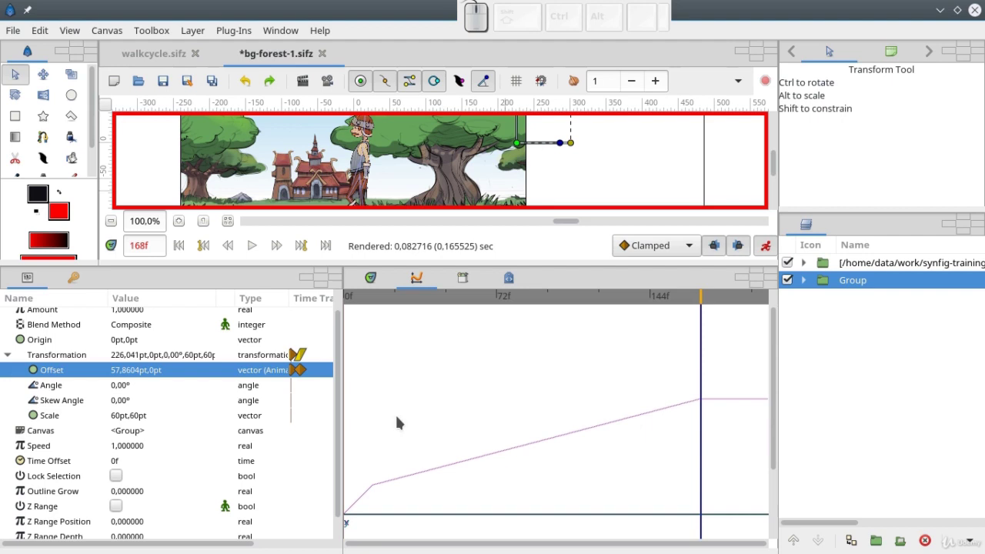
left_click(370, 127)
left_click(370, 127)
left_click(371, 130)
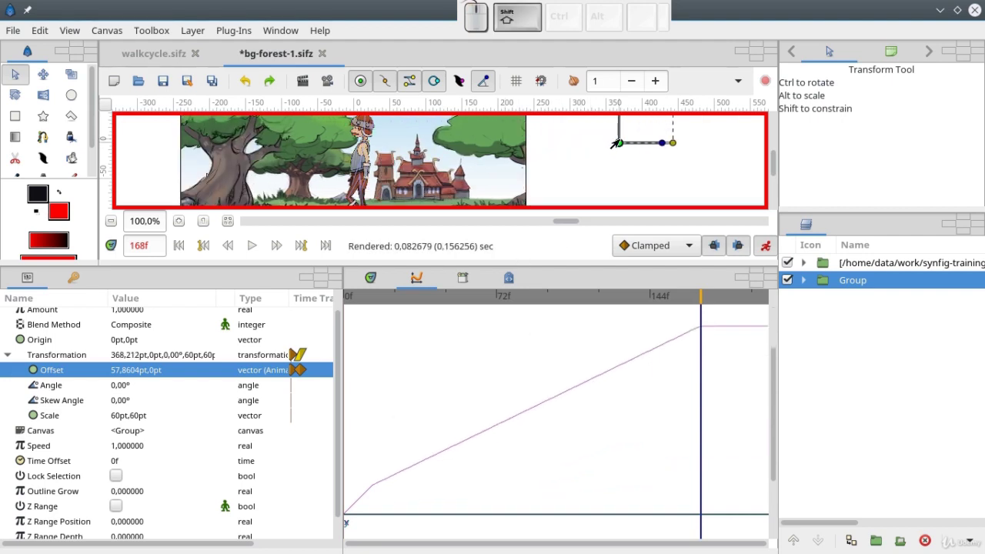
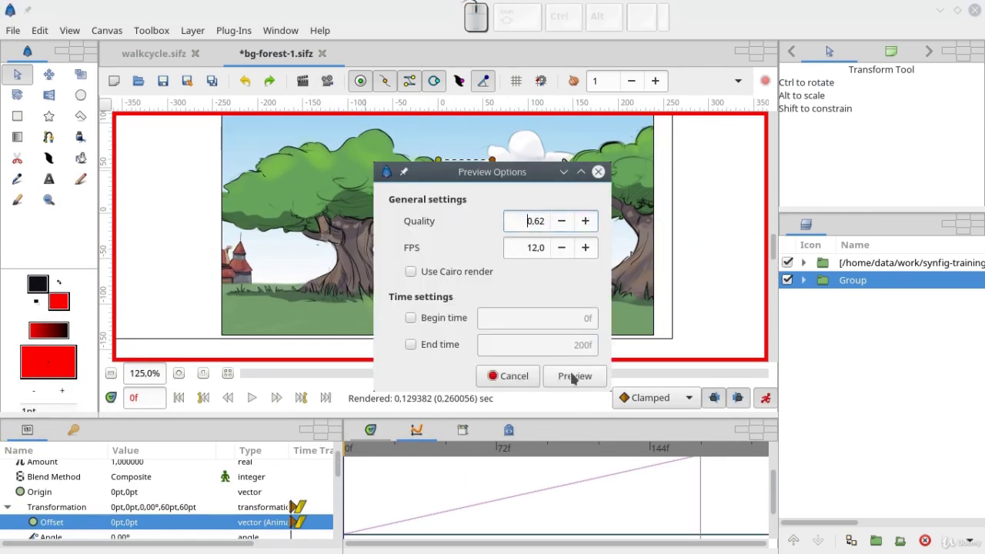
Render the walk preview with default settings and play it.
left_click(579, 383)
left_click(526, 401)
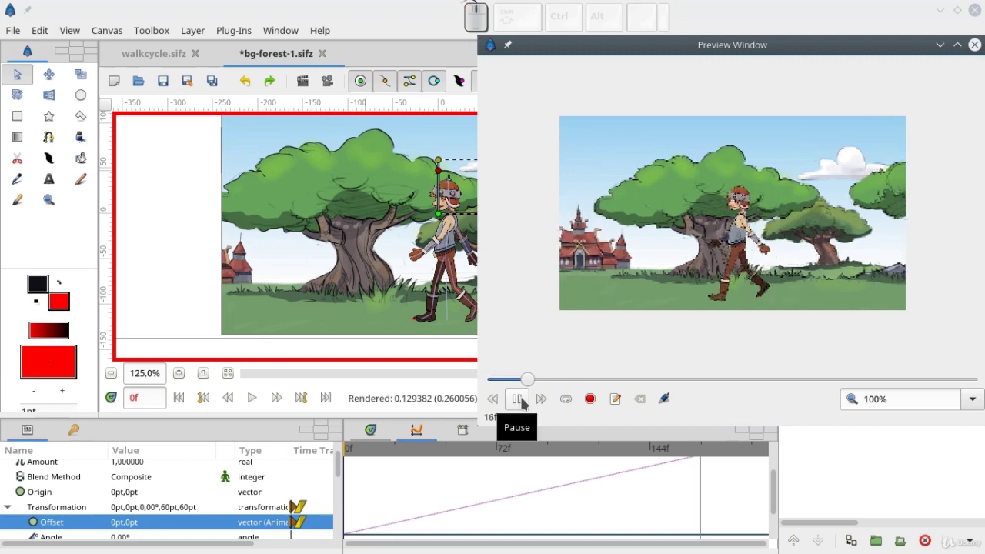